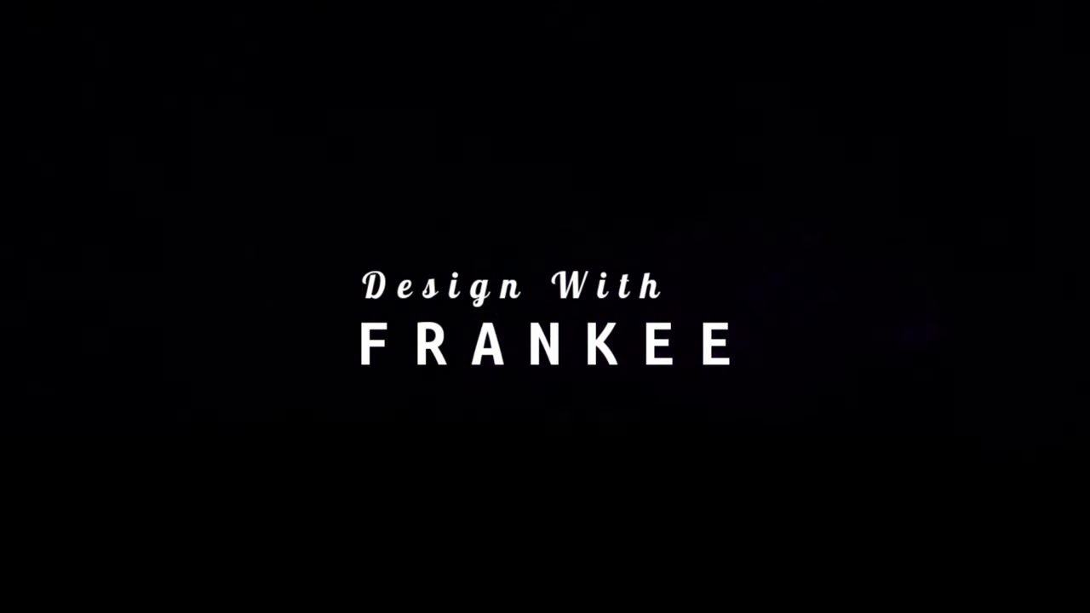
- Start with a blank white document fitted to the screen
{"action": "left_click", "coordinate": [719, 342]}
{"action": "key", "text": "ctrl+0"}
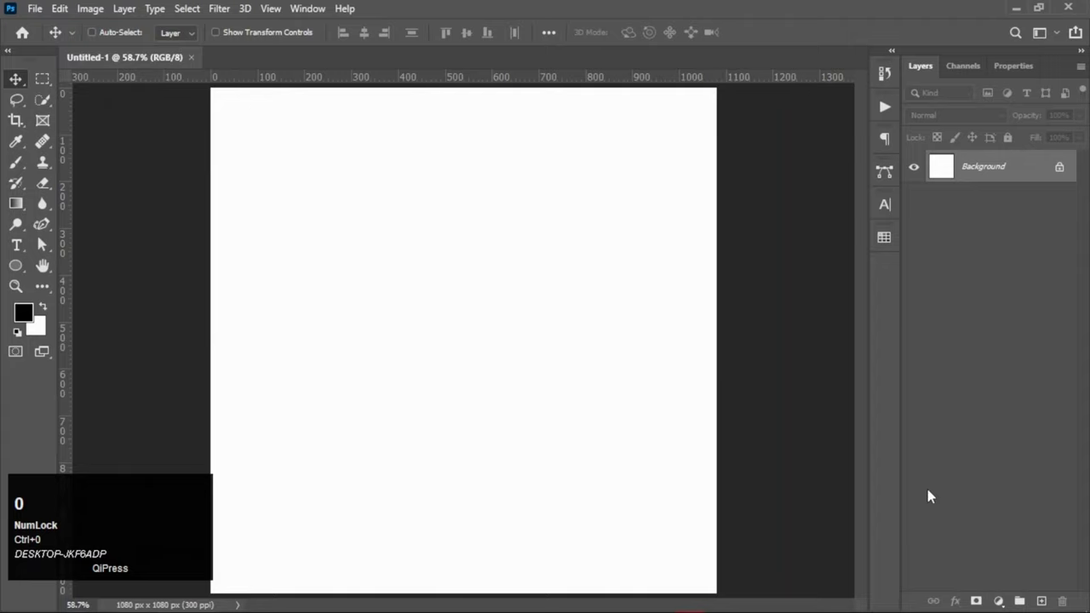
- Add a pale pink Solid Color fill layer over the white background
{"action": "left_click", "coordinate": [1006, 605]}
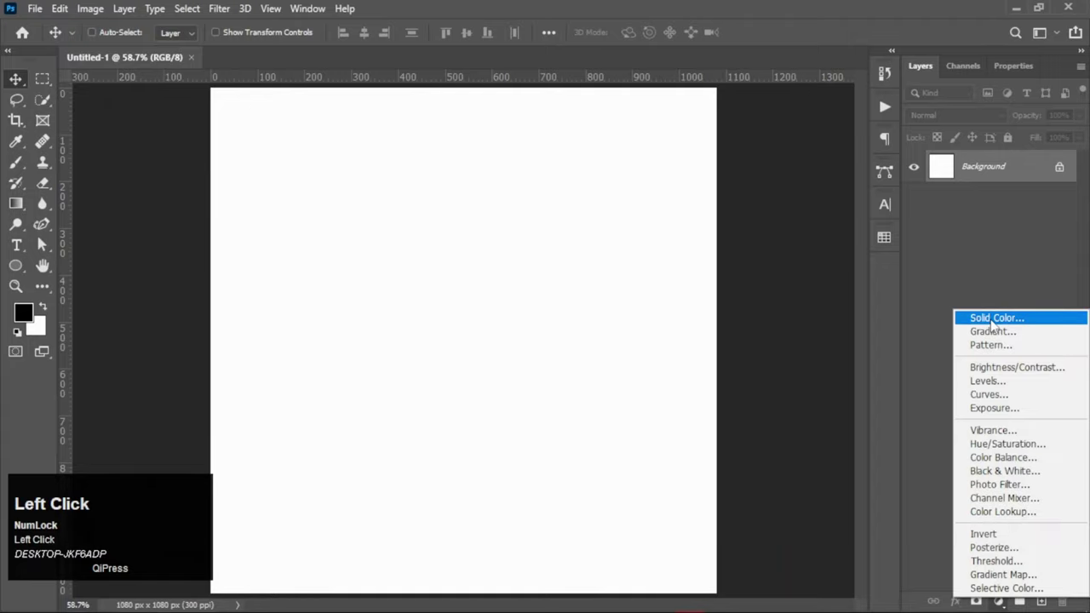
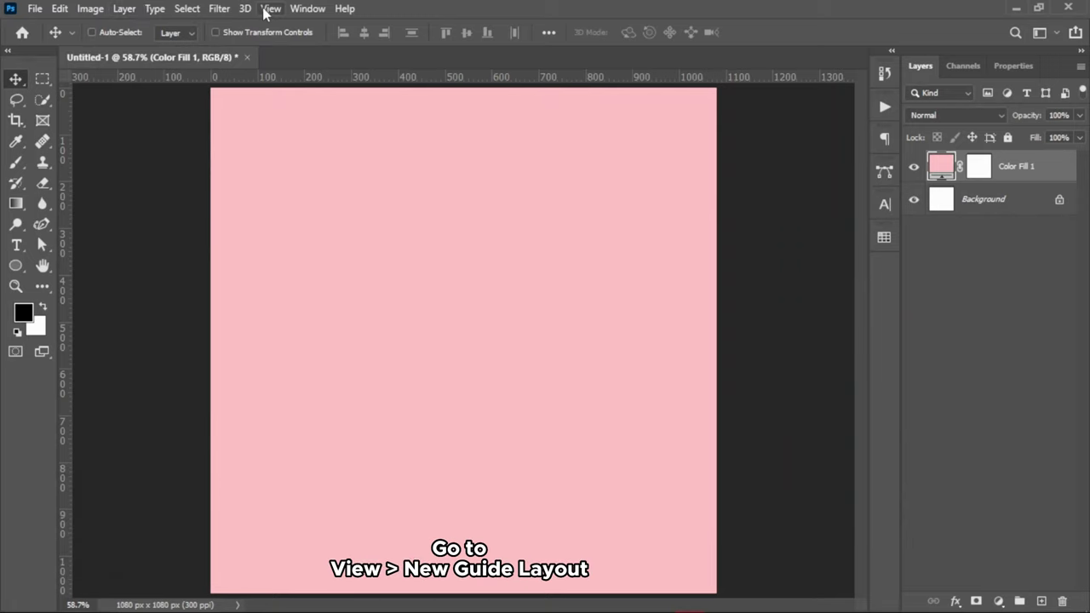
- Apply a New Guide Layout of 8 columns and 8 rows with 0 gutter
{"action": "left_click", "coordinate": [272, 14]}
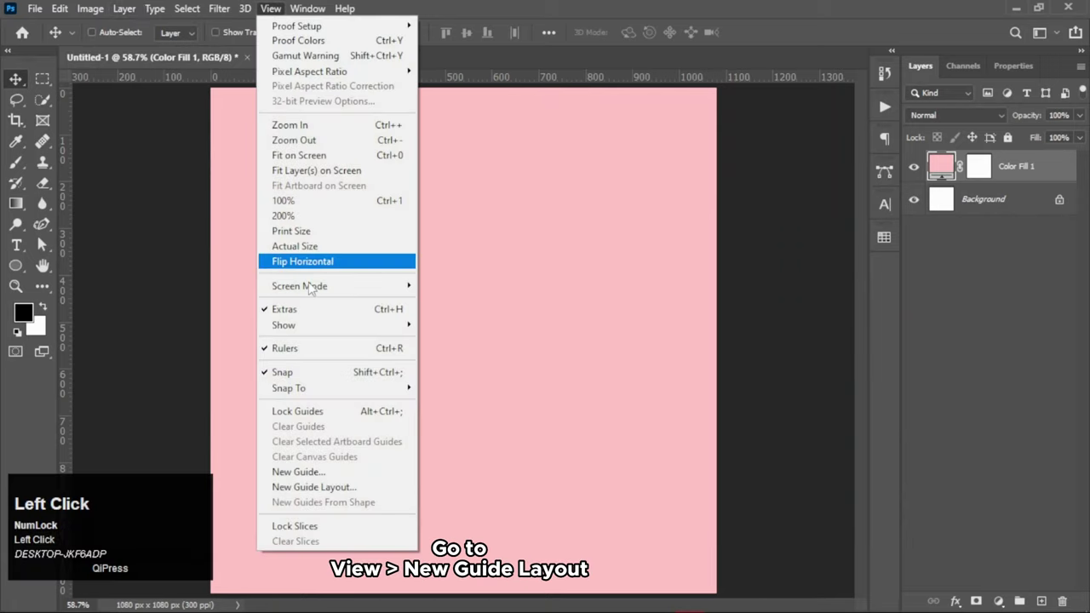
{"action": "left_click", "coordinate": [345, 494]}
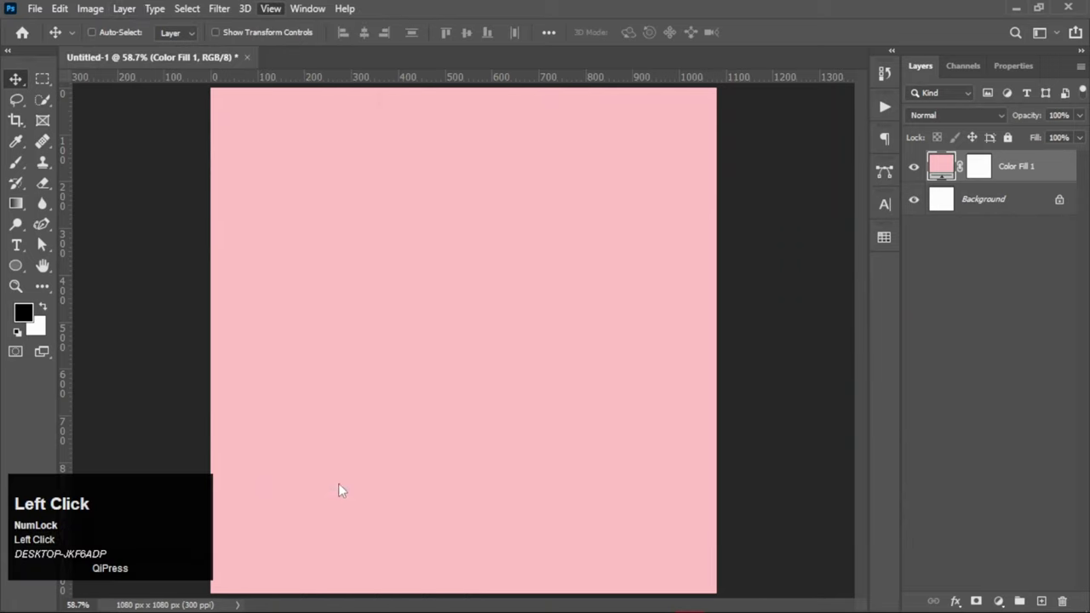
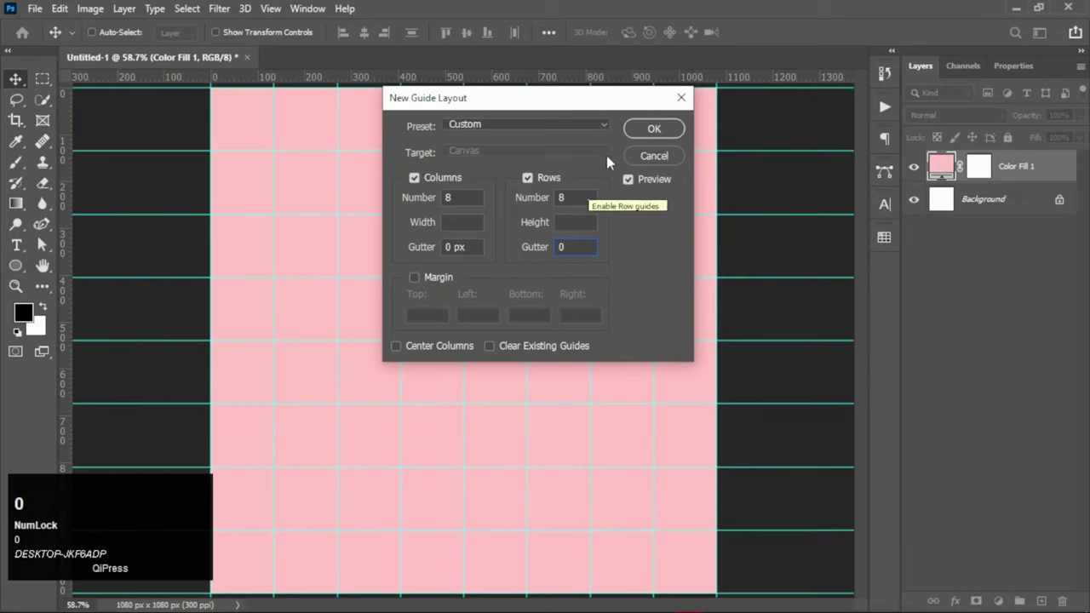
{"action": "left_click", "coordinate": [646, 133]}
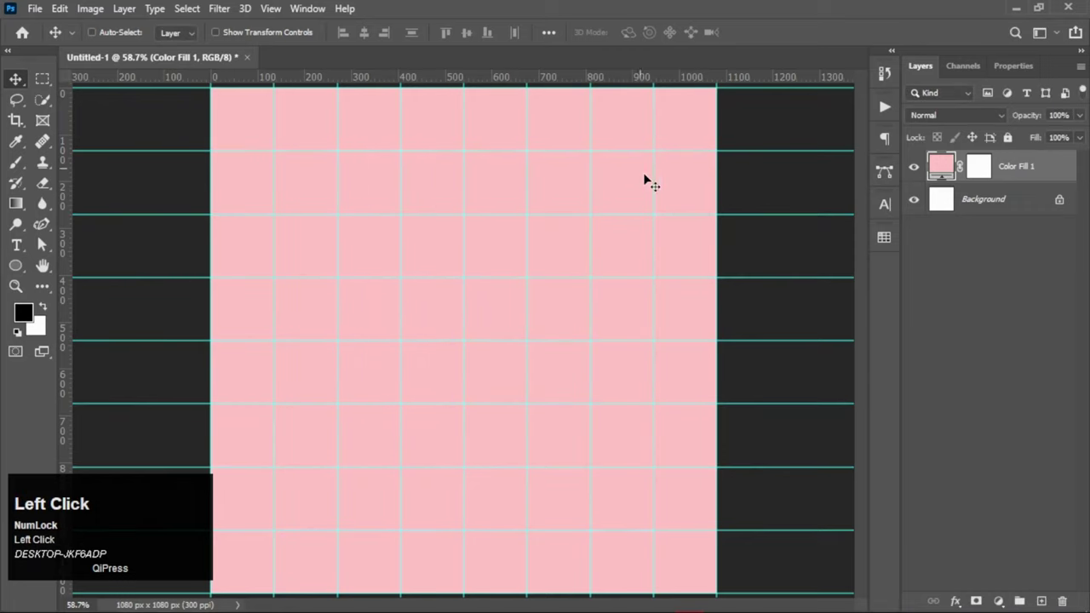
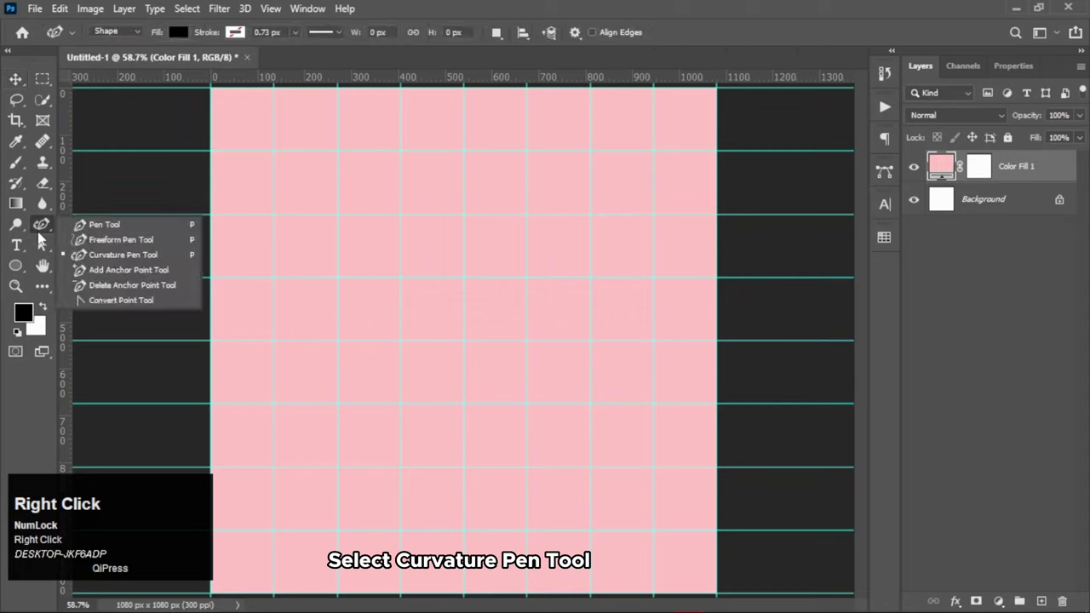
- Draw a closed black heart outline with the Curvature Pen in Shape mode, tip to lobes to dip
{"action": "left_click", "coordinate": [157, 264]}
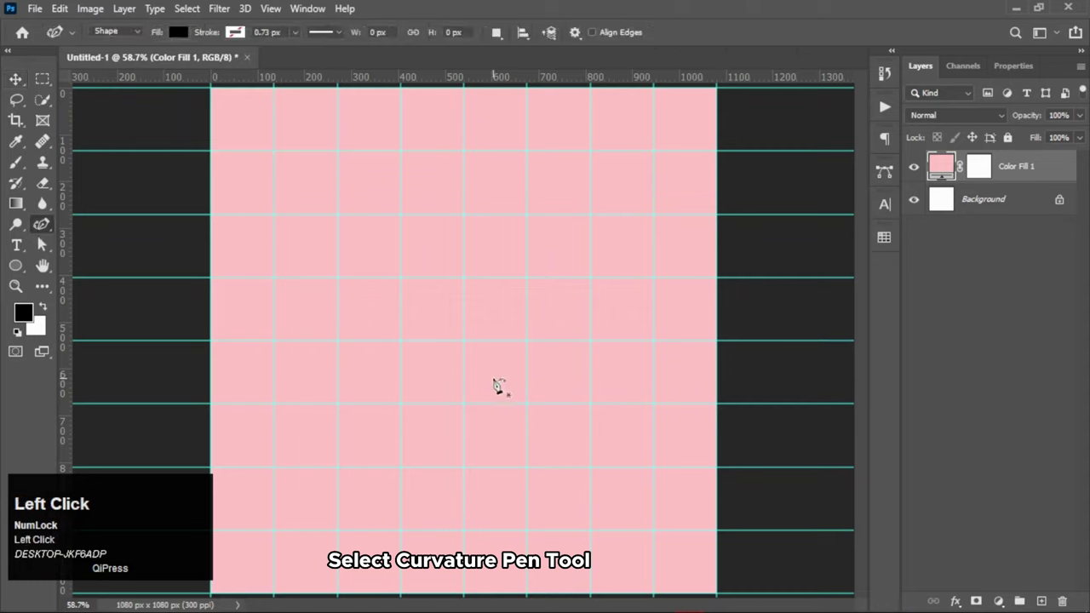
{"action": "left_click", "coordinate": [471, 534]}
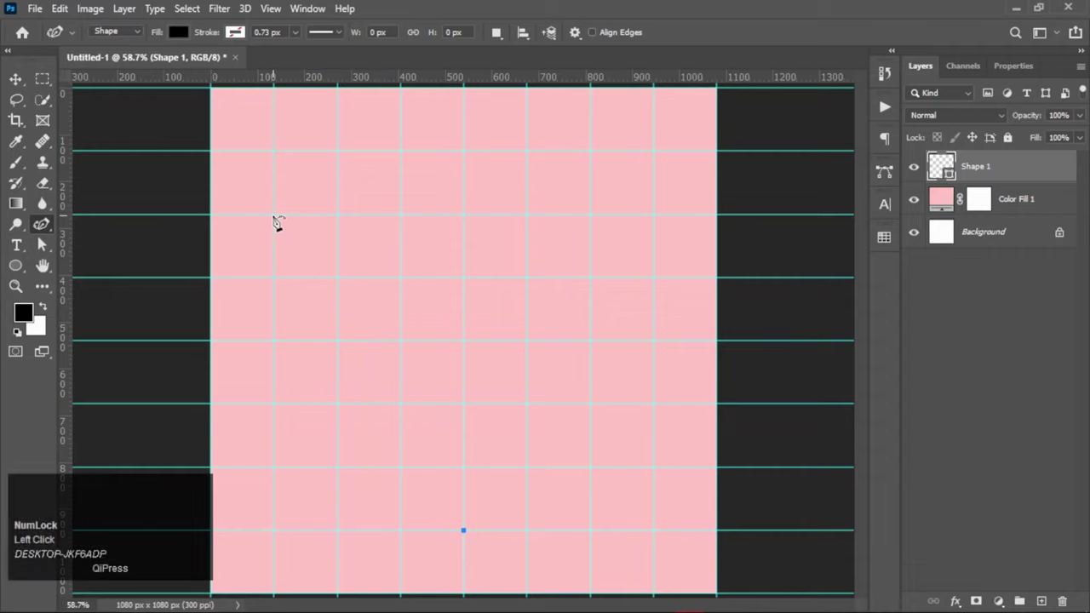
{"action": "left_click", "coordinate": [280, 219]}
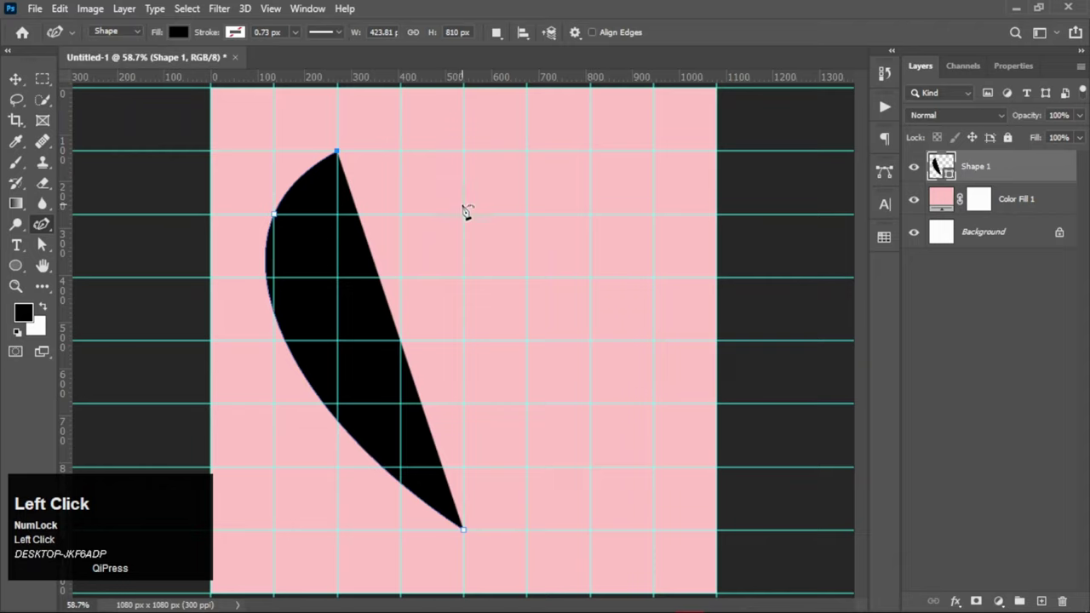
{"action": "left_click", "coordinate": [472, 218]}
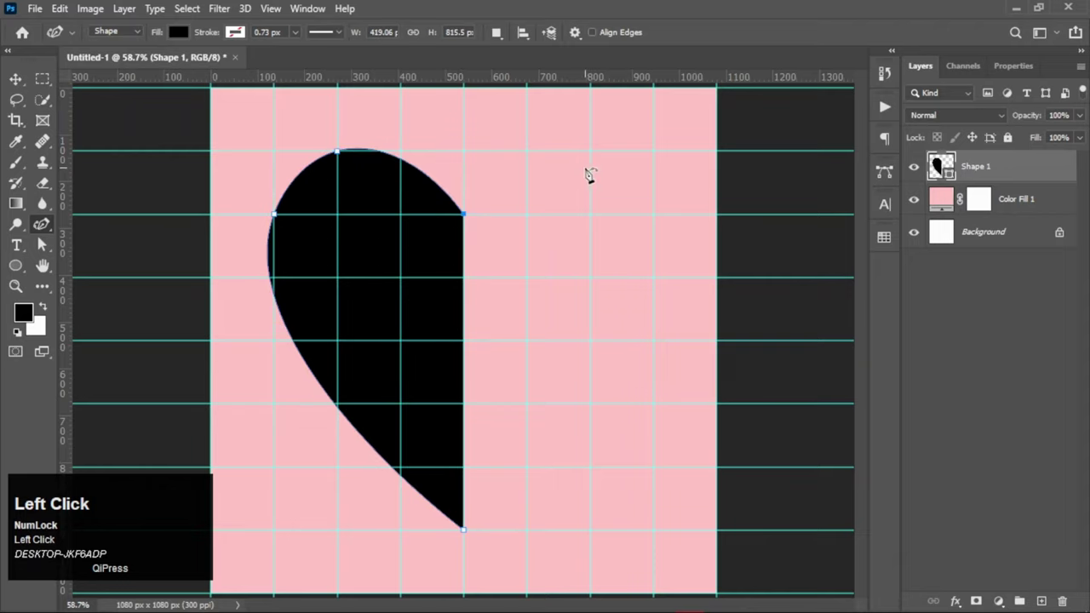
{"action": "left_click", "coordinate": [596, 154]}
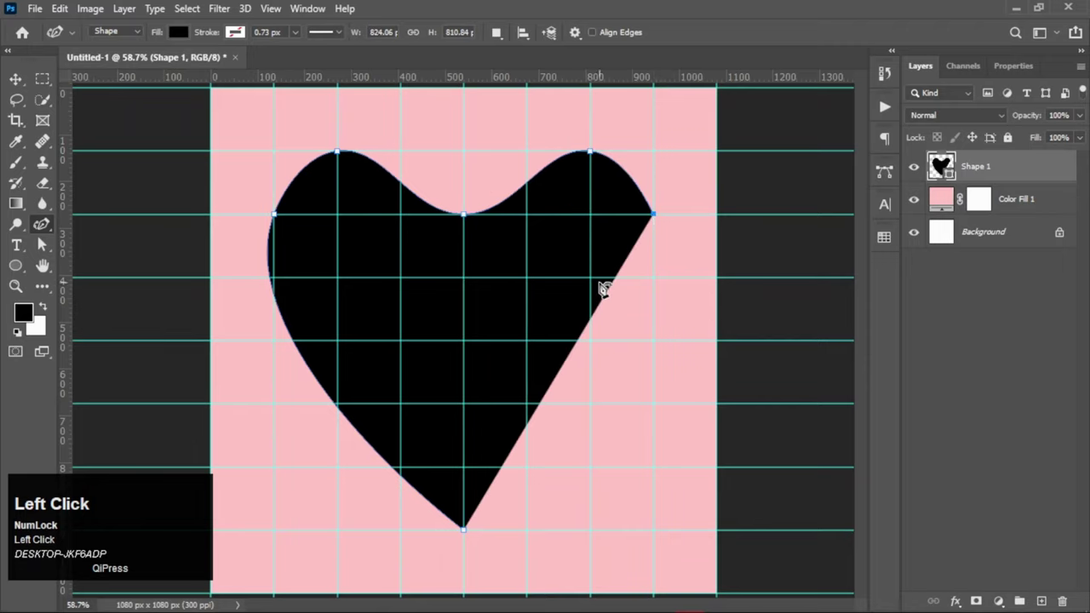
{"action": "left_click", "coordinate": [472, 534]}
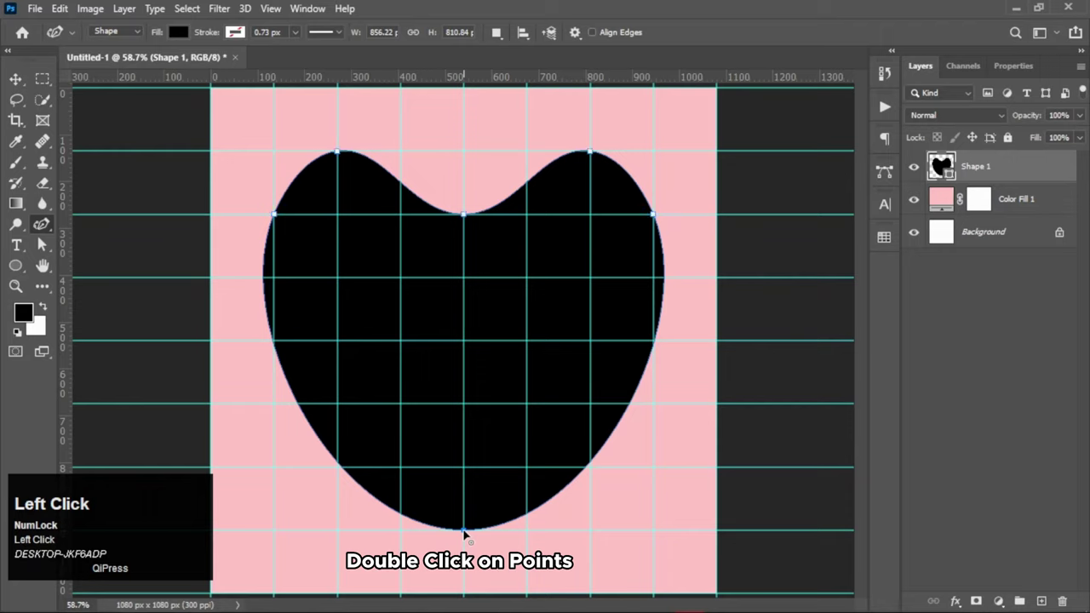
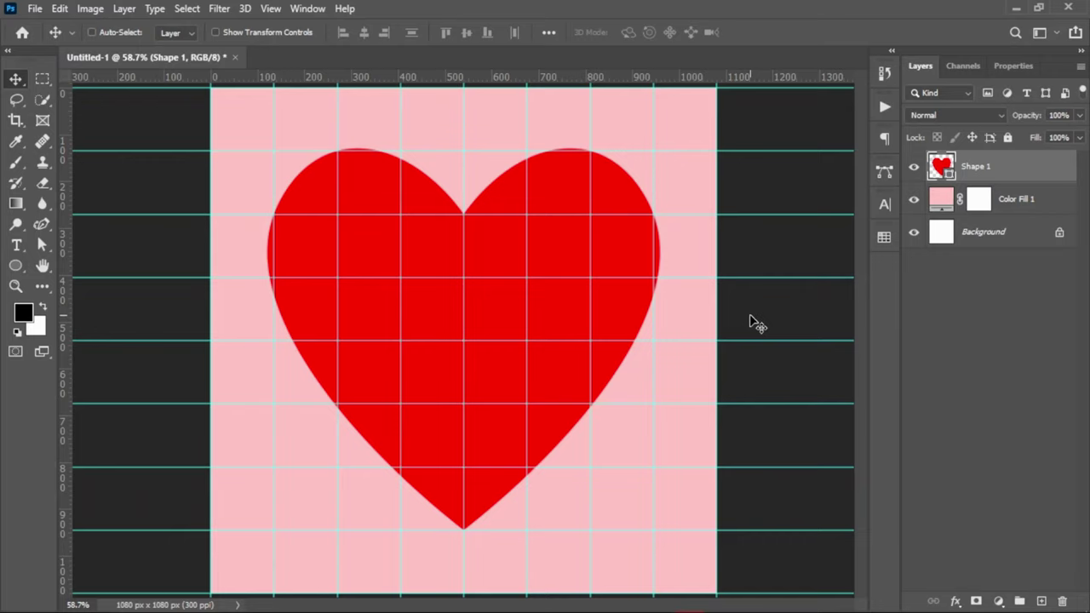
- Fill the heart shape red and hide the guide grid
{"action": "left_click", "coordinate": [749, 317]}
{"action": "key", "text": "ctrl+h"}
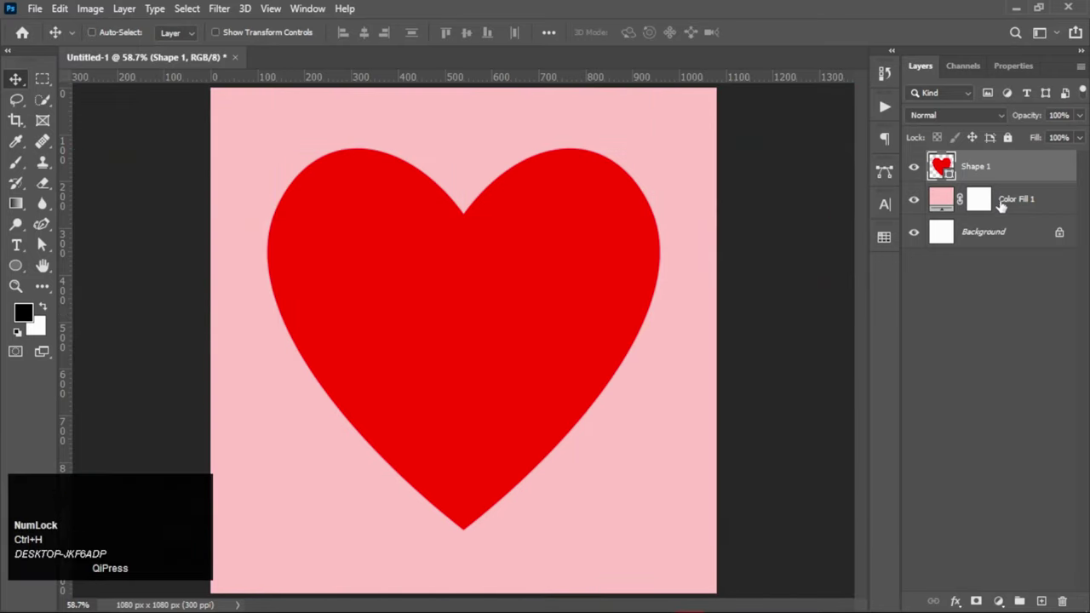
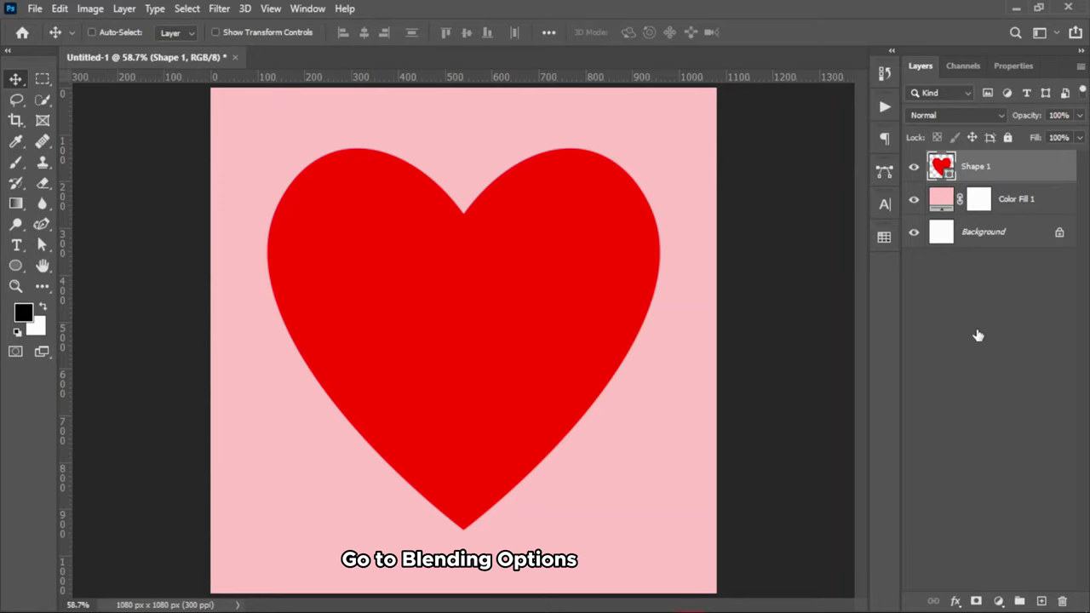
- Enable Bevel & Emboss on Shape 1 with Inner Bevel, Smooth, Depth 150%, Size 250 px
{"action": "left_click_drag", "start_coordinate": [660, 181], "coordinate": [487, 280]}
{"action": "scroll", "scroll_direction": "down", "scroll_amount": 3}
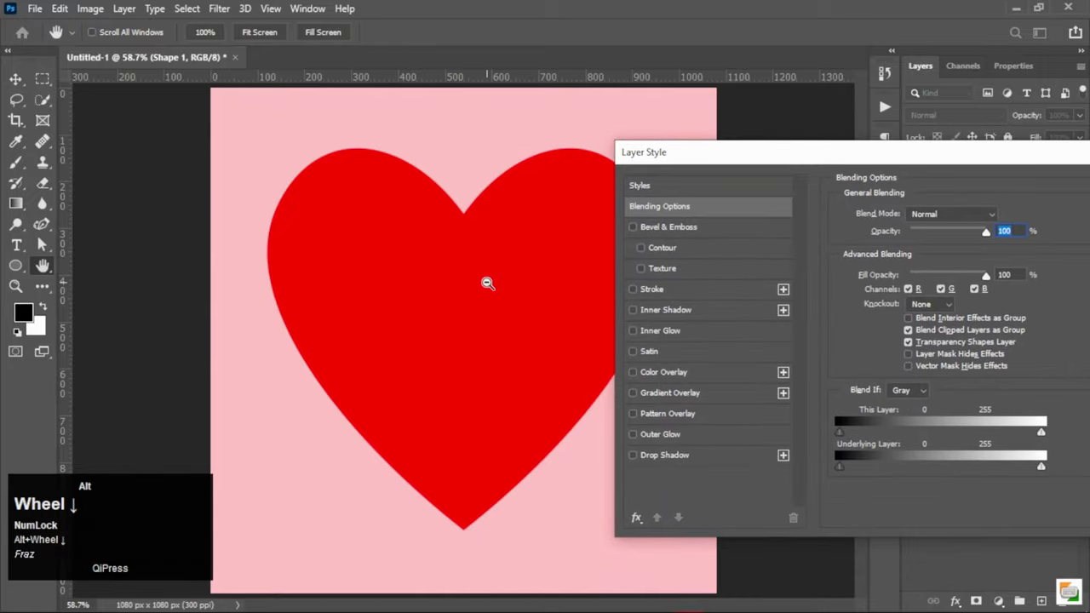
{"action": "left_click", "coordinate": [19, 85]}
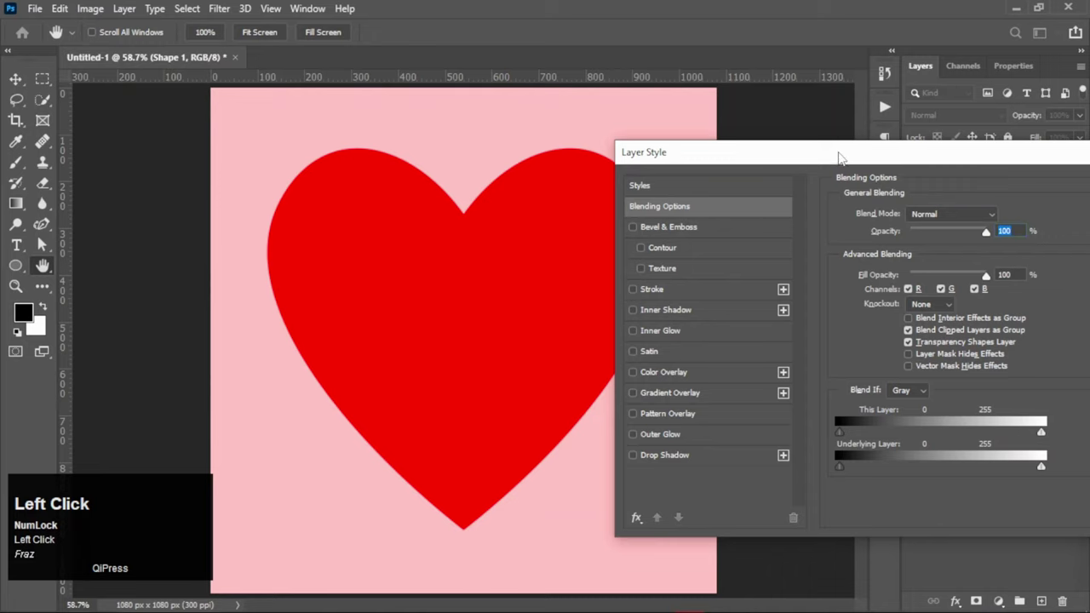
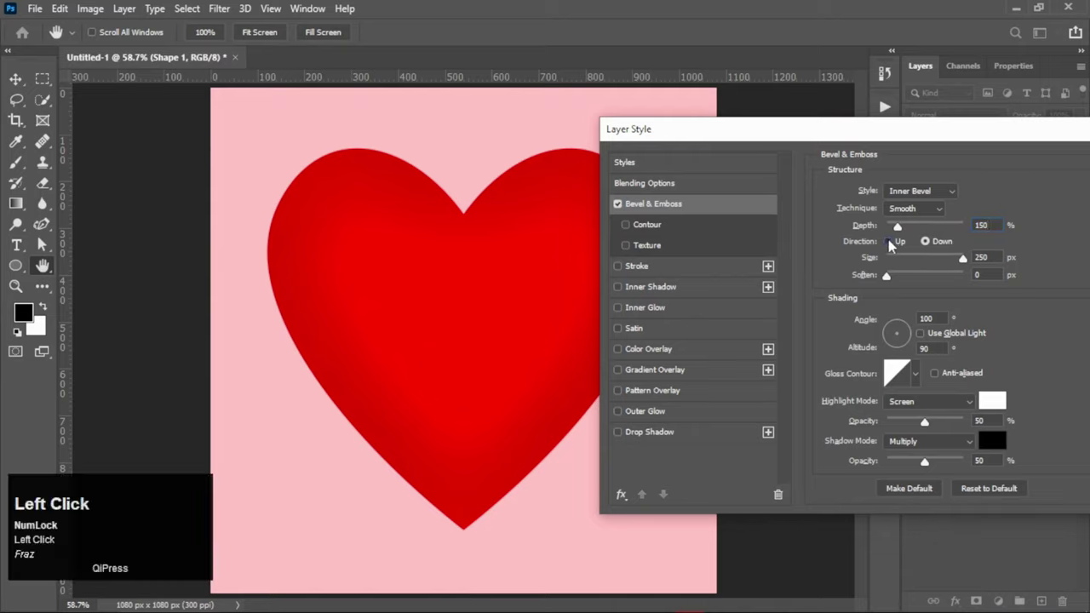
- Set the bevel Direction Up, Angle 60°, Altitude 45°, global light off, and apply it
{"action": "left_click", "coordinate": [948, 267]}
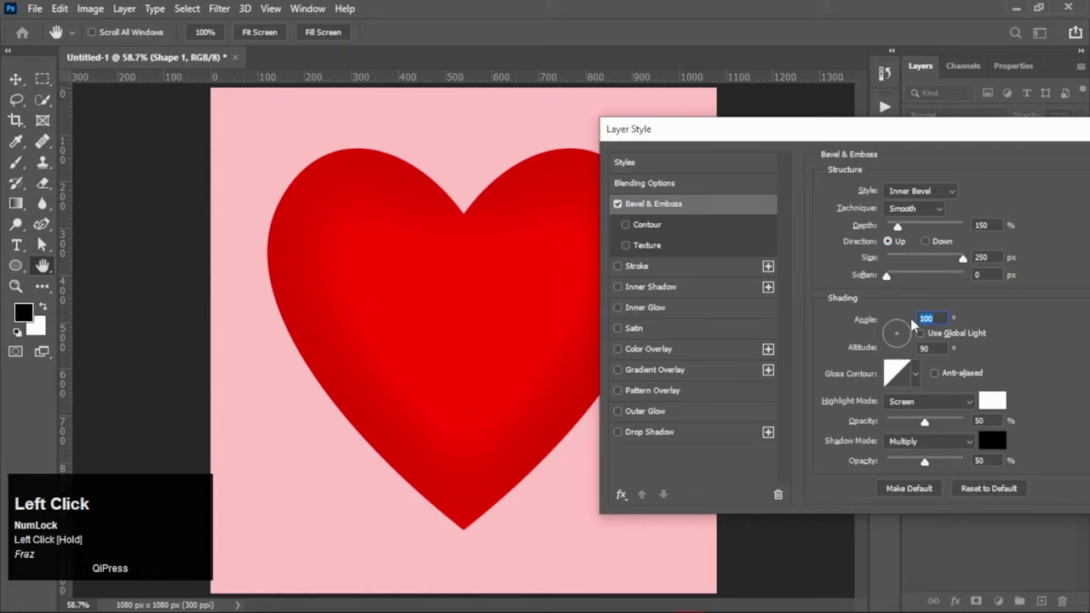
{"action": "type", "text": "60"}
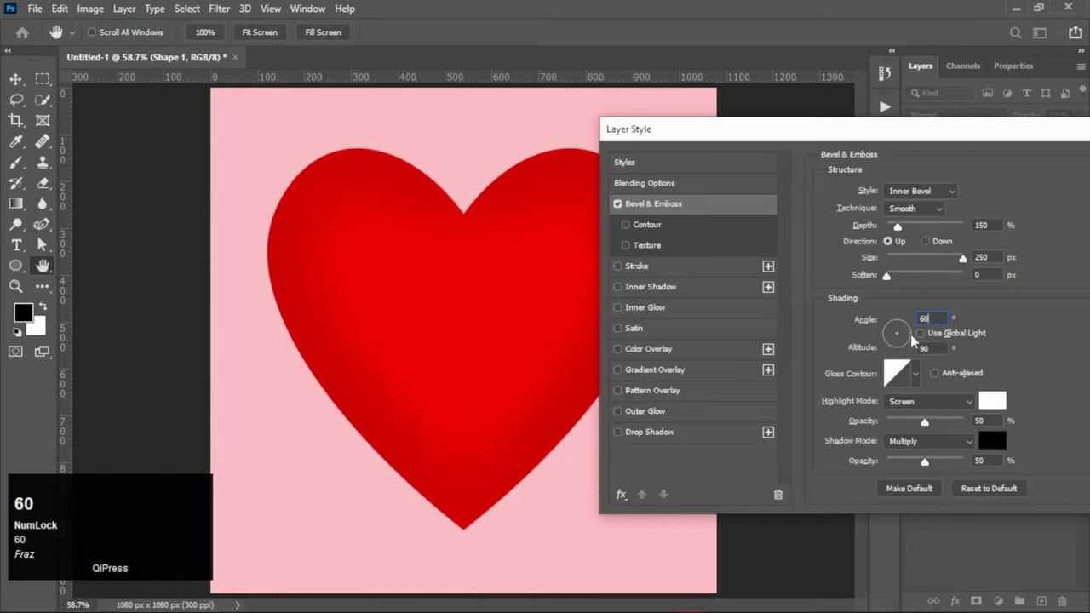
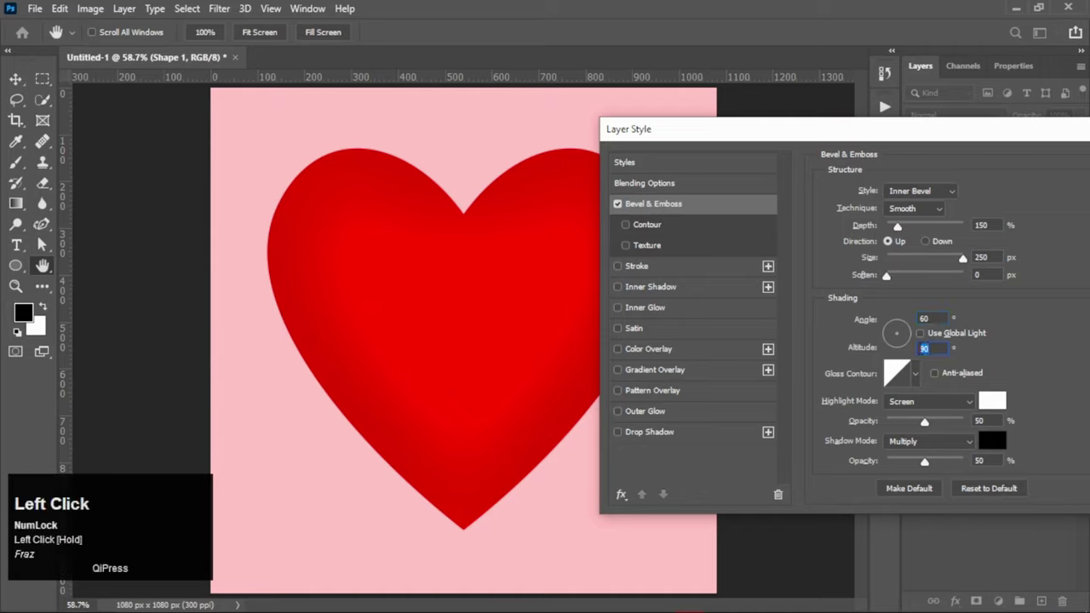
{"action": "type", "text": "45"}
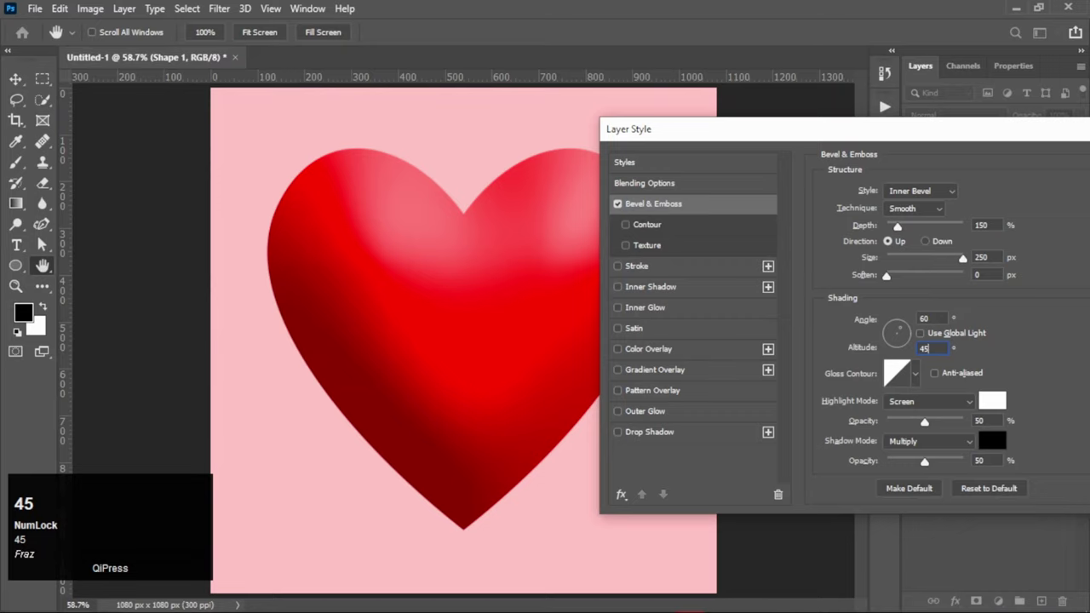
{"action": "left_click", "coordinate": [1017, 375]}
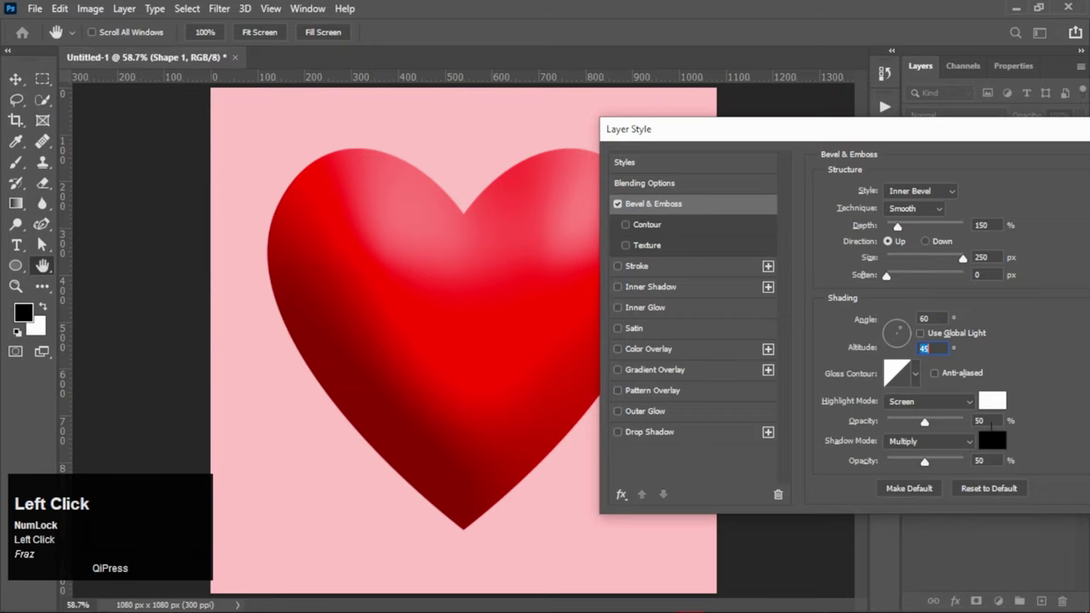
{"action": "left_click", "coordinate": [935, 137]}
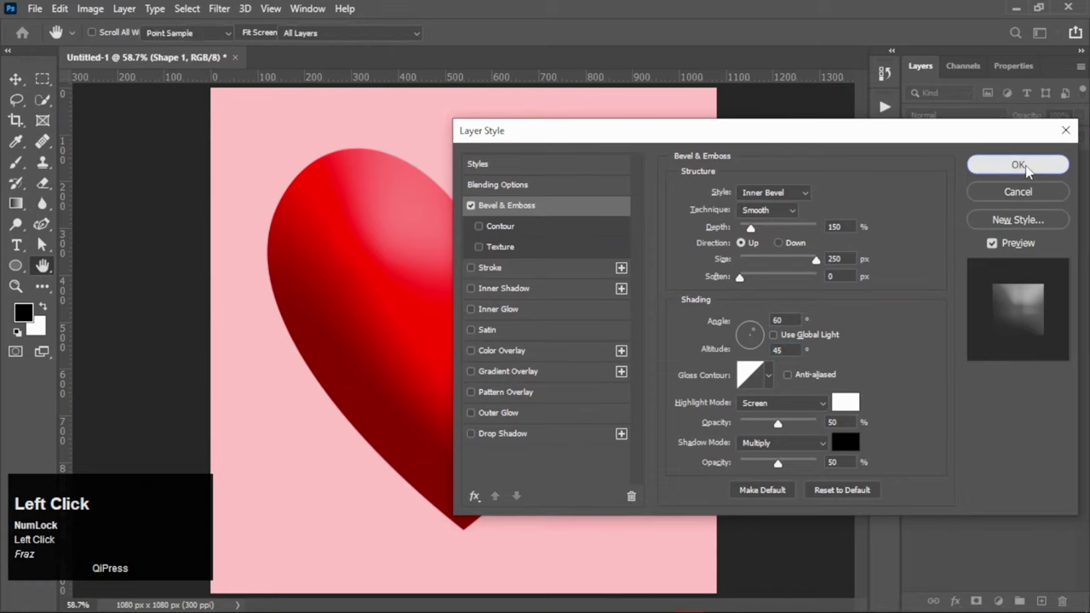